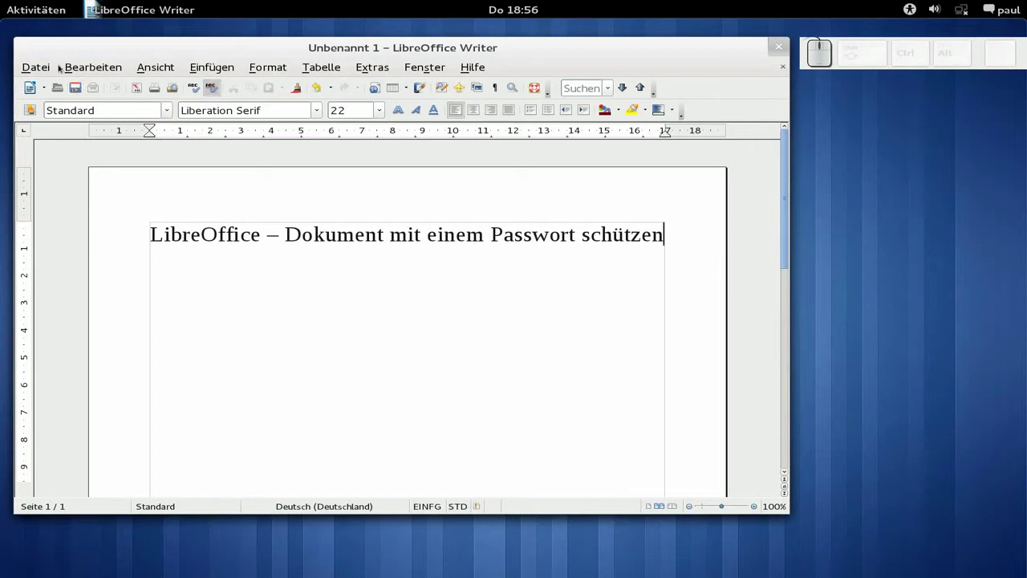
- Start Speichern unter for the untitled document with 'Mit Kennwort speichern' ticked
{"action": "left_click", "coordinate": [42, 79]}
{"action": "left_click", "coordinate": [110, 188]}
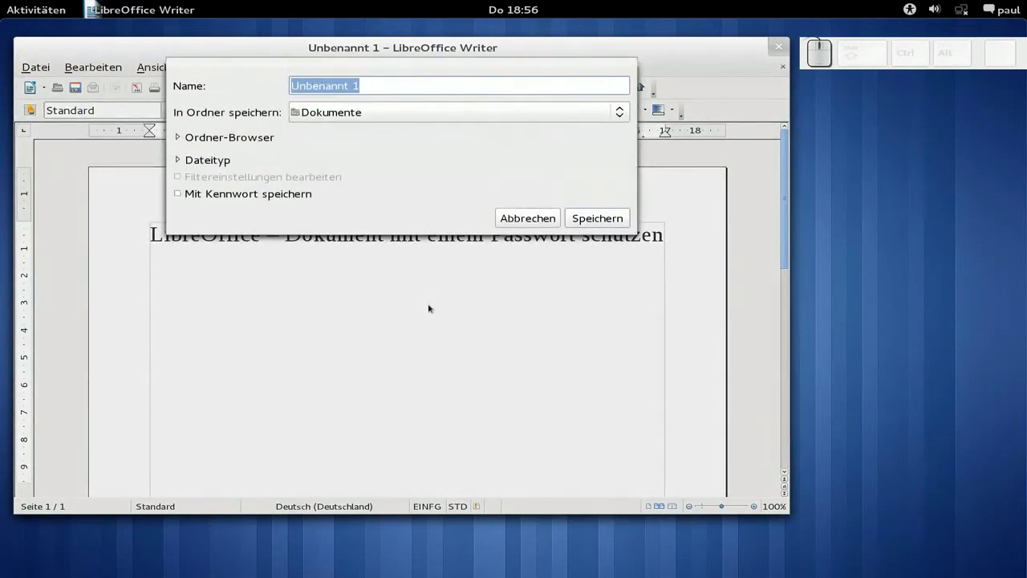
{"action": "left_click", "coordinate": [302, 200]}
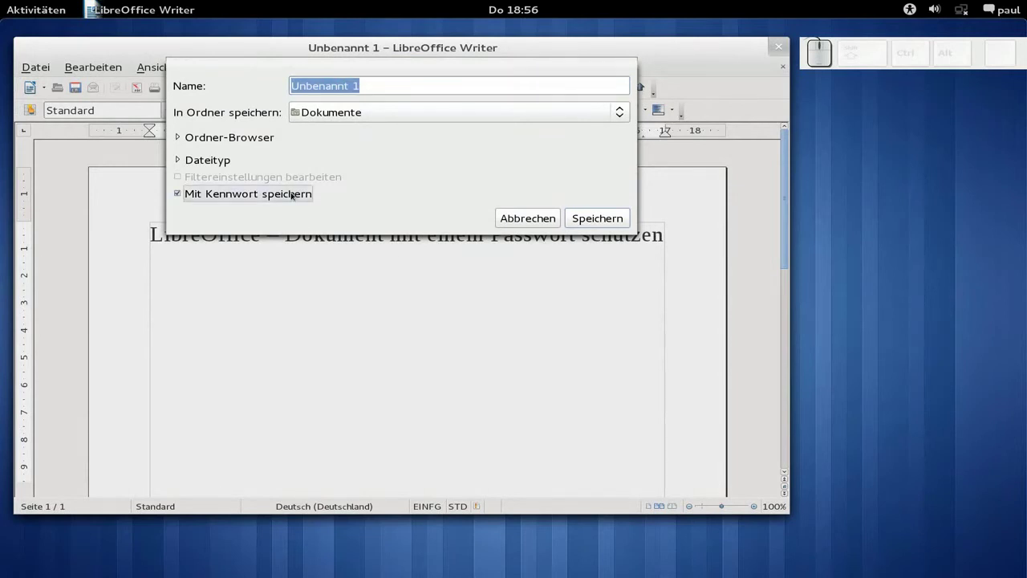
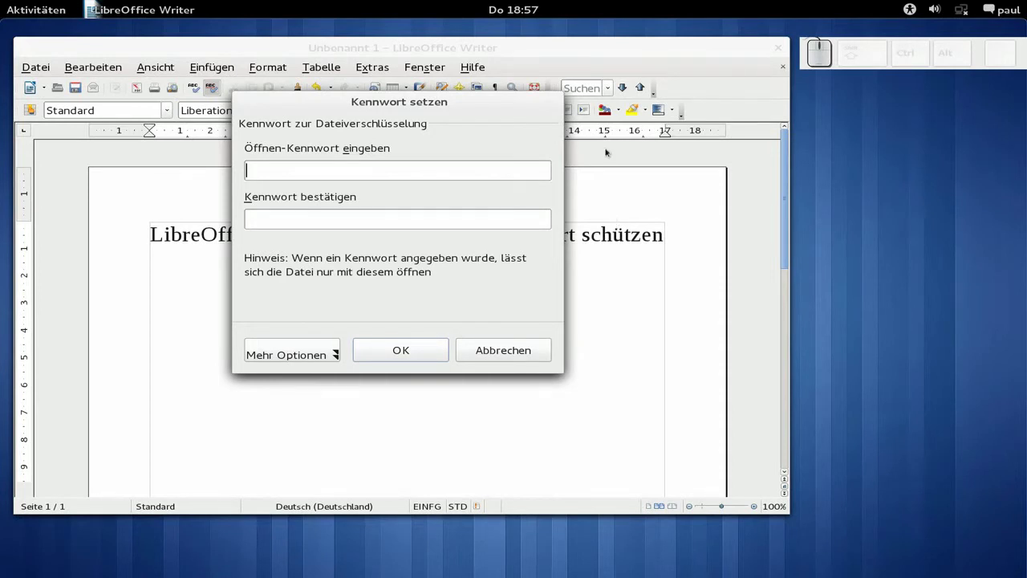
- Enter the open password and move to the confirmation field
{"action": "key", "text": "1"}
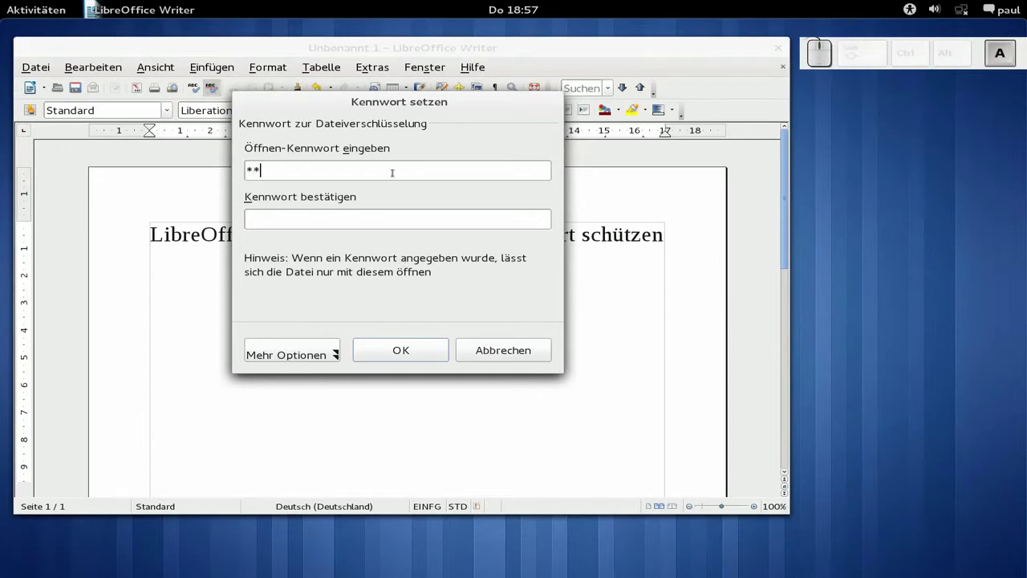
{"action": "key", "text": "Tab"}
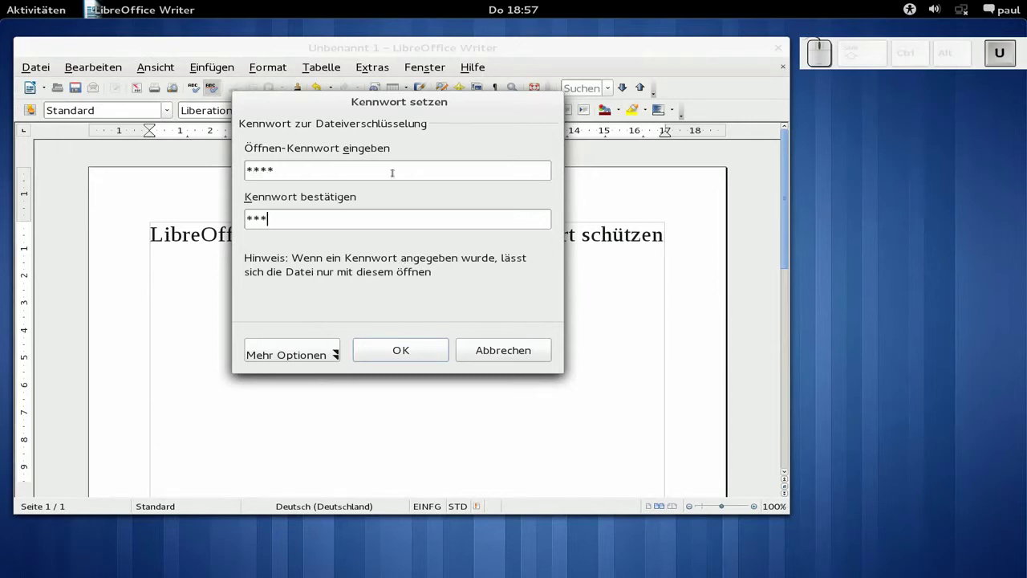
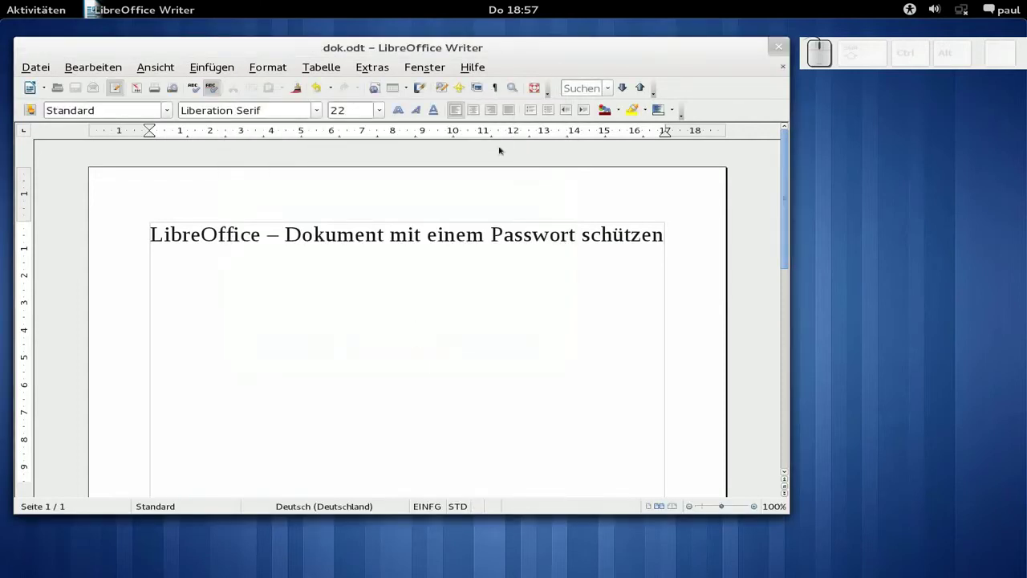
- From the Activities overview launch Files and reopen dok.odt from Dokumente
{"action": "left_click", "coordinate": [789, 58]}
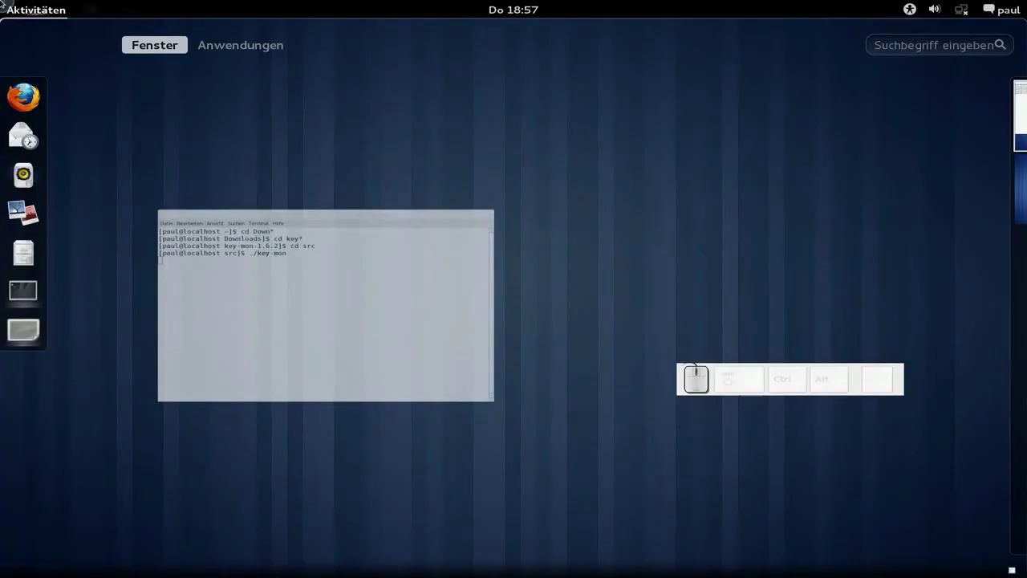
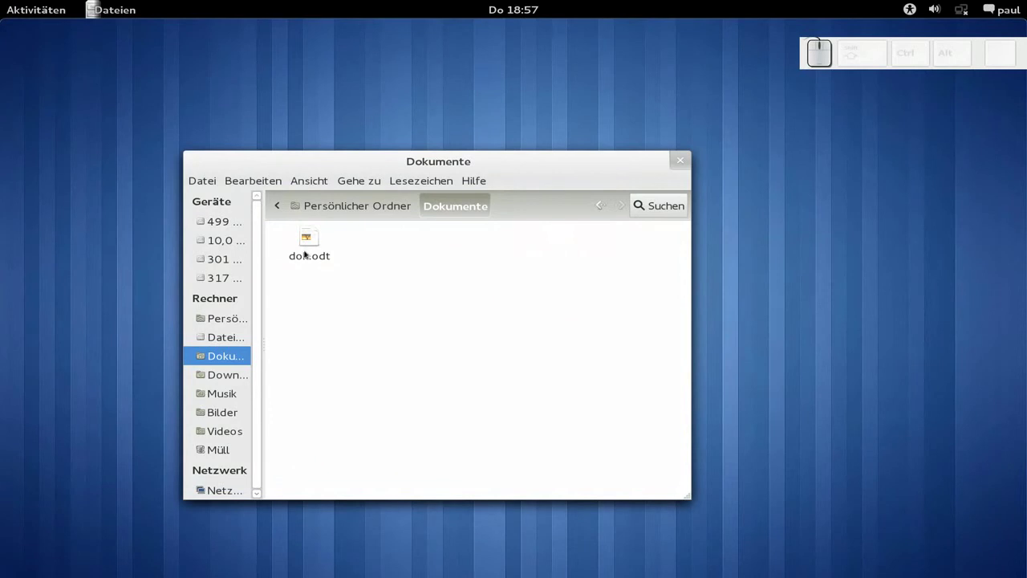
{"action": "left_click", "coordinate": [317, 253]}
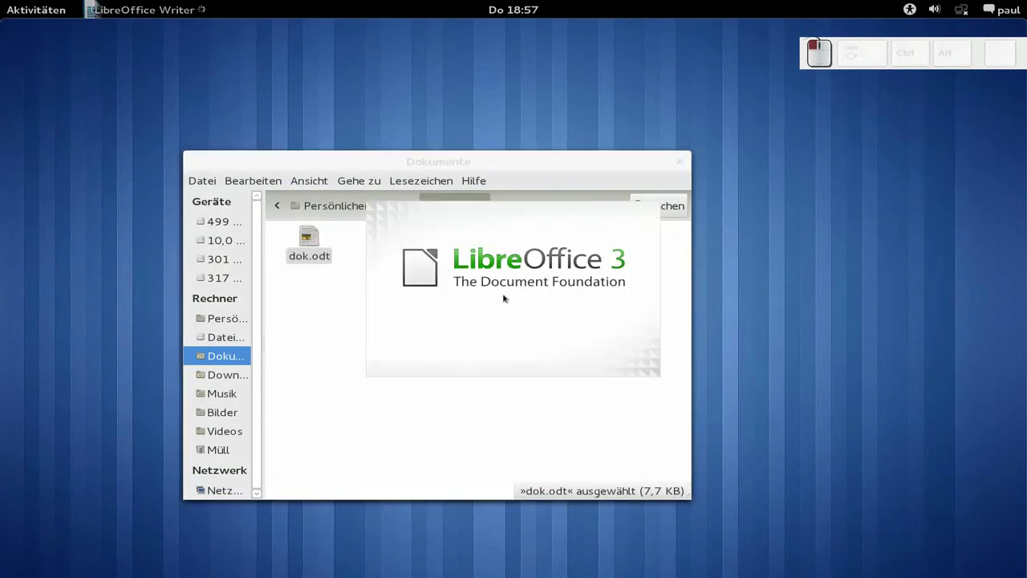
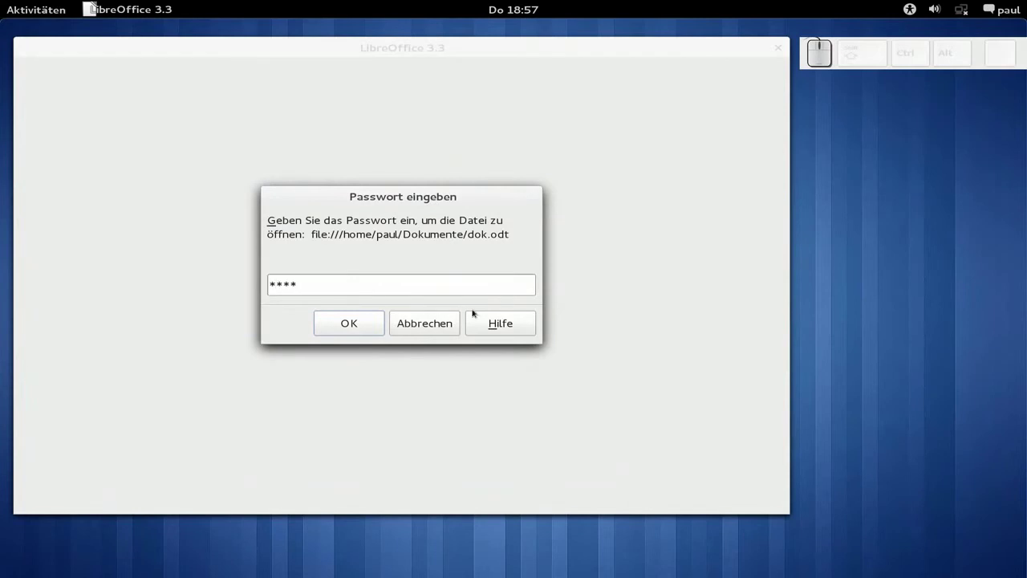
- Confirm the entered password so dok.odt opens in Writer
{"action": "left_click", "coordinate": [384, 327]}
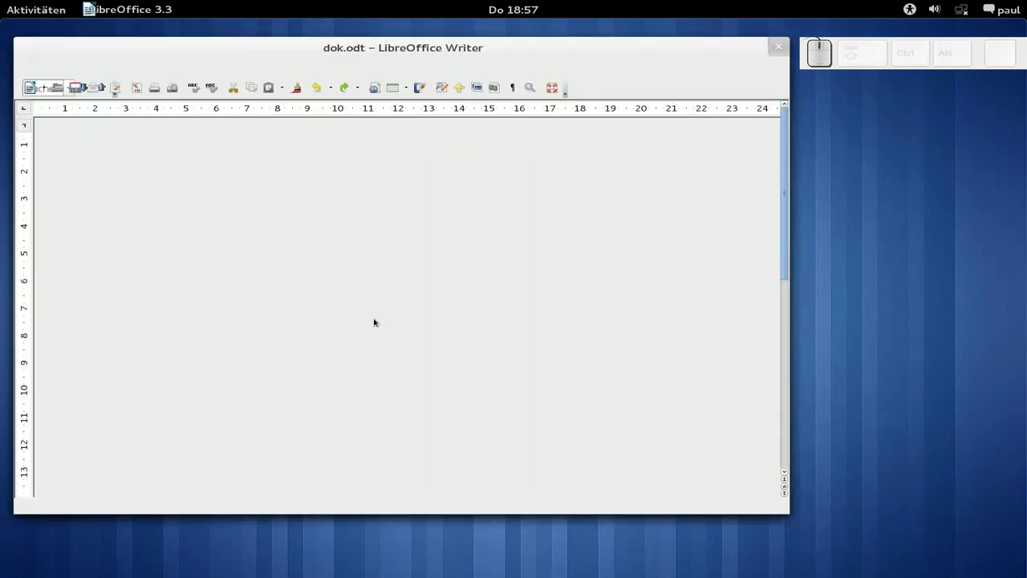
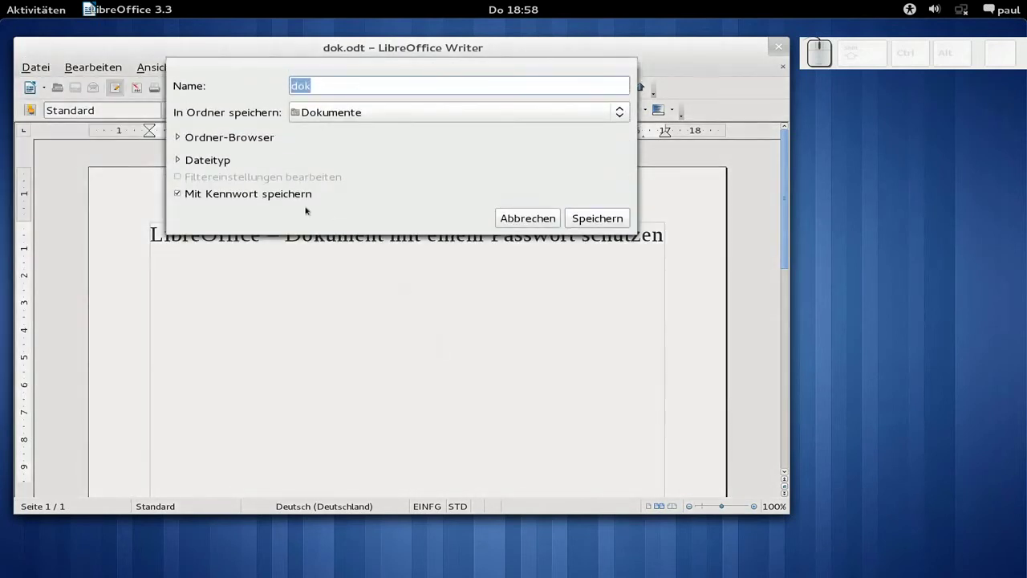
- Re-save dok.odt with password saving kept on, confirming the overwrite with Ja
{"action": "left_click", "coordinate": [318, 205]}
{"action": "left_click", "coordinate": [288, 239]}
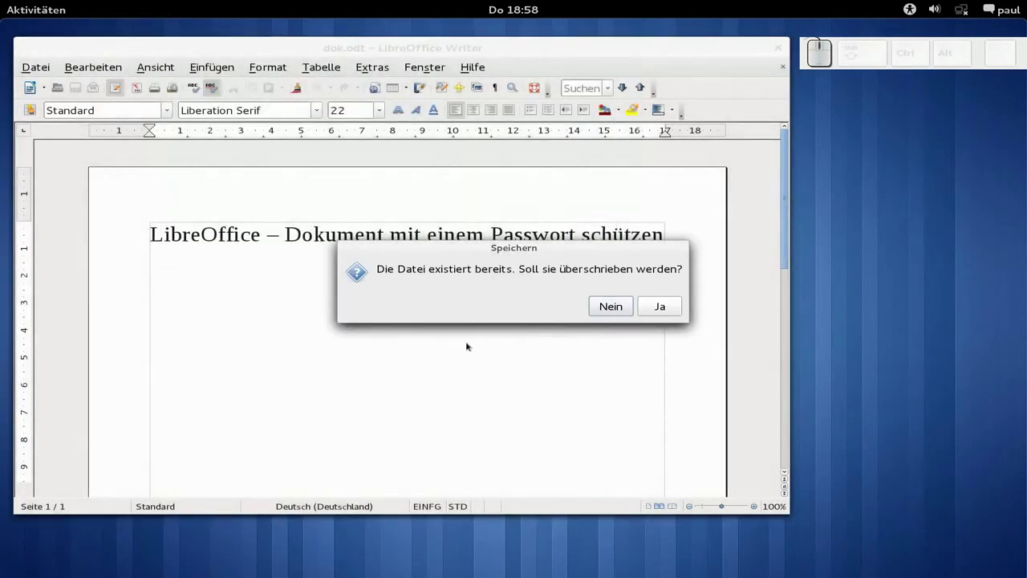
{"action": "left_click", "coordinate": [671, 316]}
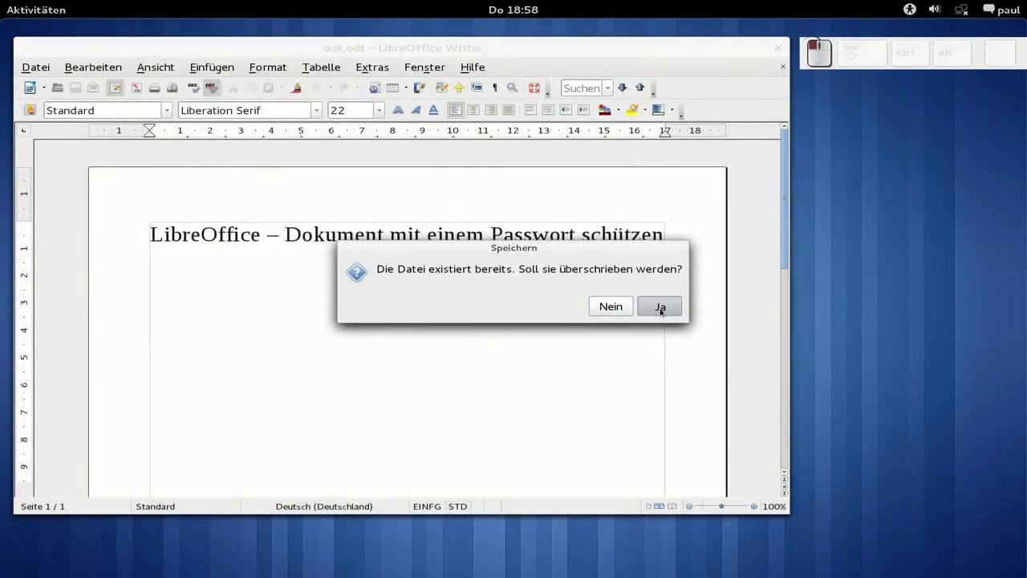
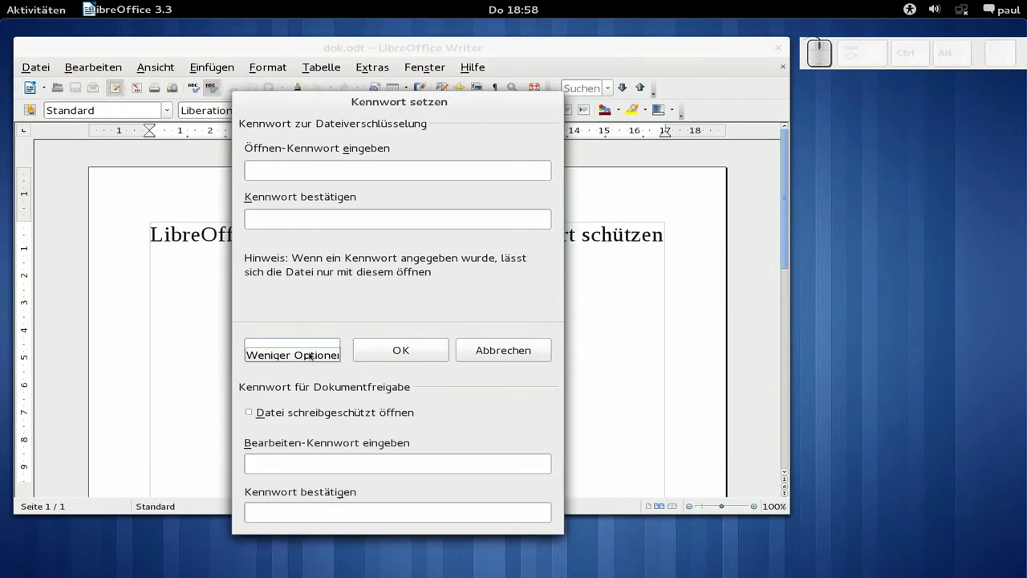
- Tick 'Datei schreibgeschützt öffnen' in the password dialog's extra options
{"action": "left_click", "coordinate": [325, 421]}
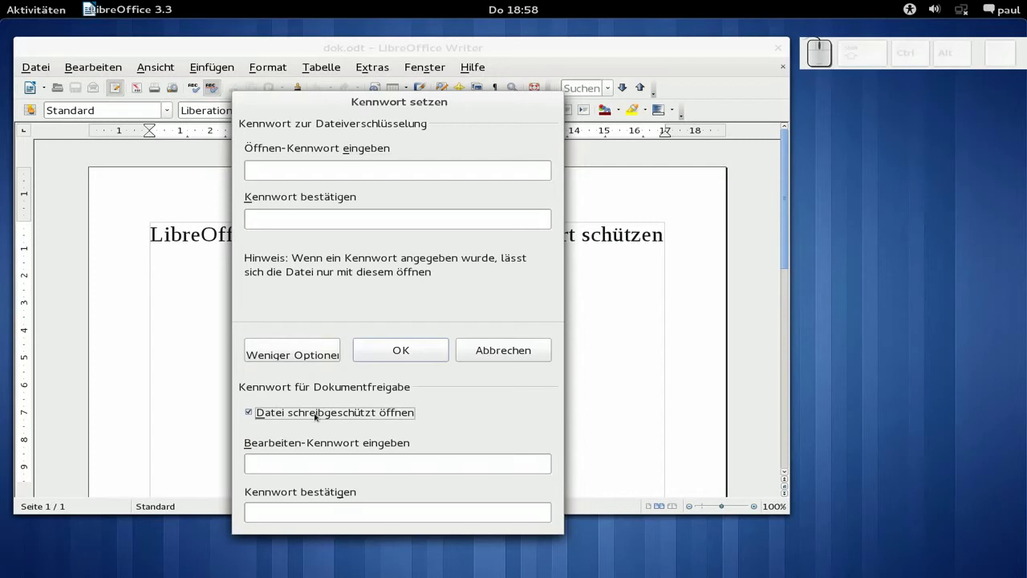
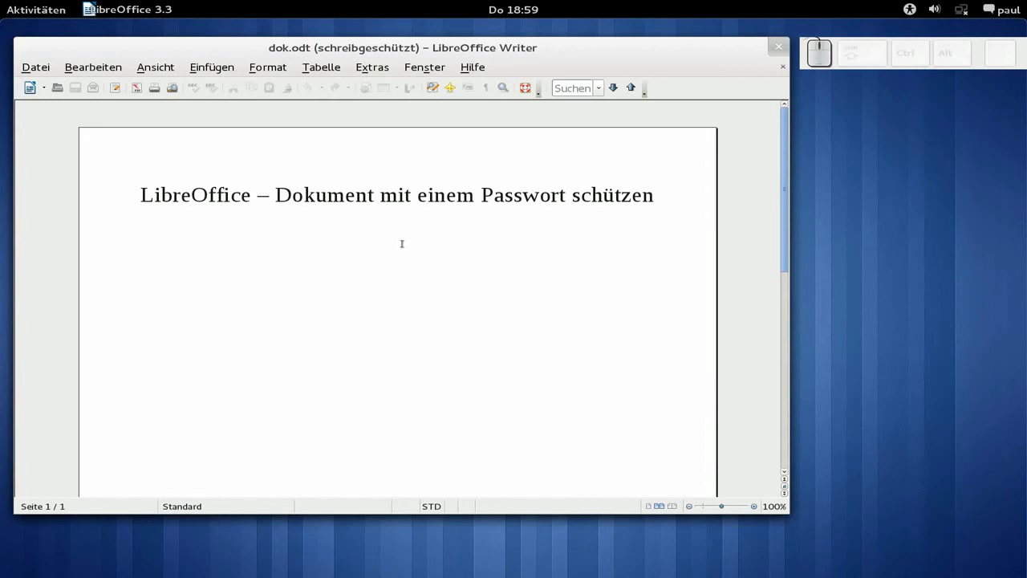
- Request editing of the read-only dok.odt via the context menu's Bearbeiten entry
{"action": "right_click", "coordinate": [411, 251]}
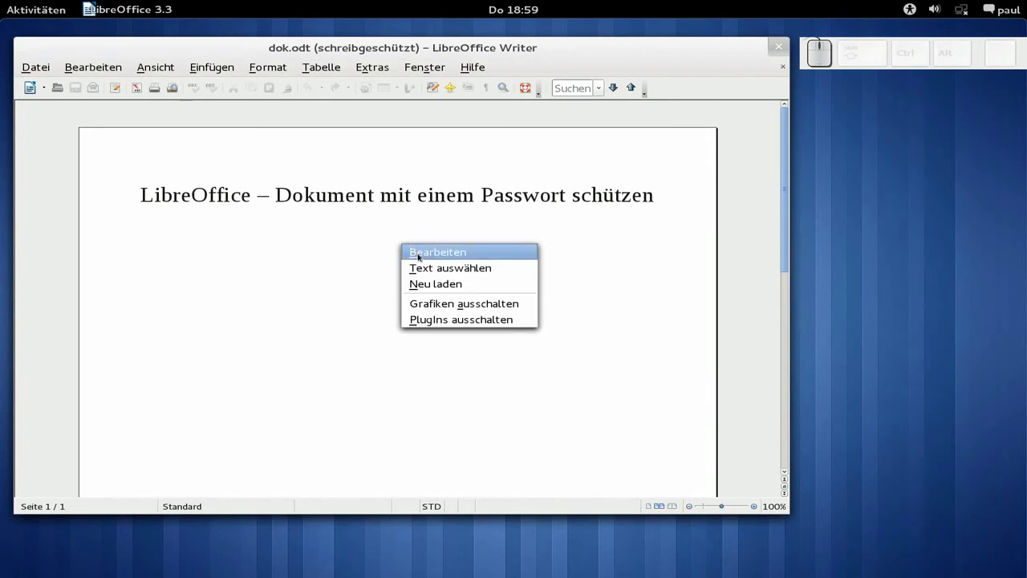
{"action": "left_click", "coordinate": [429, 260]}
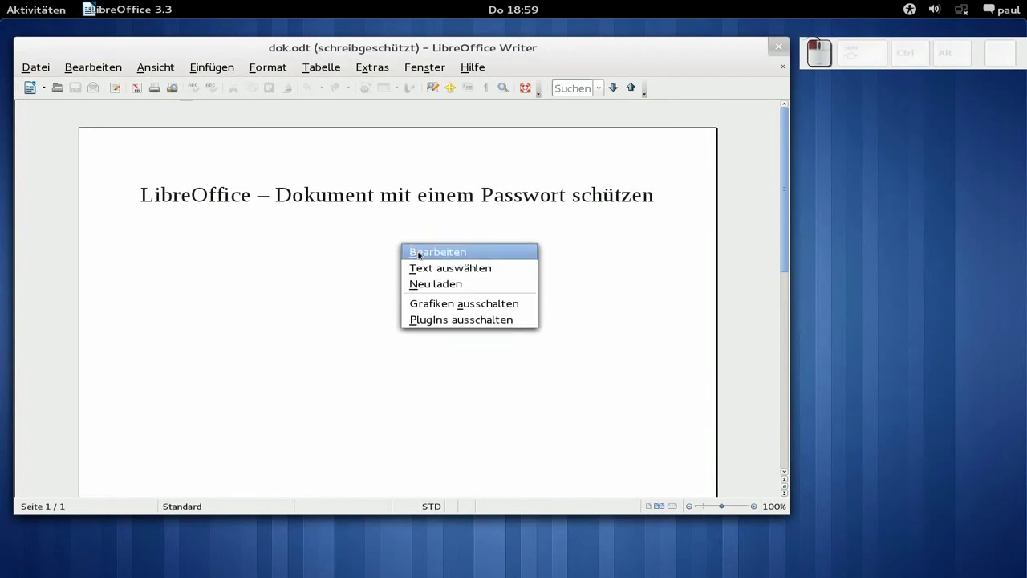